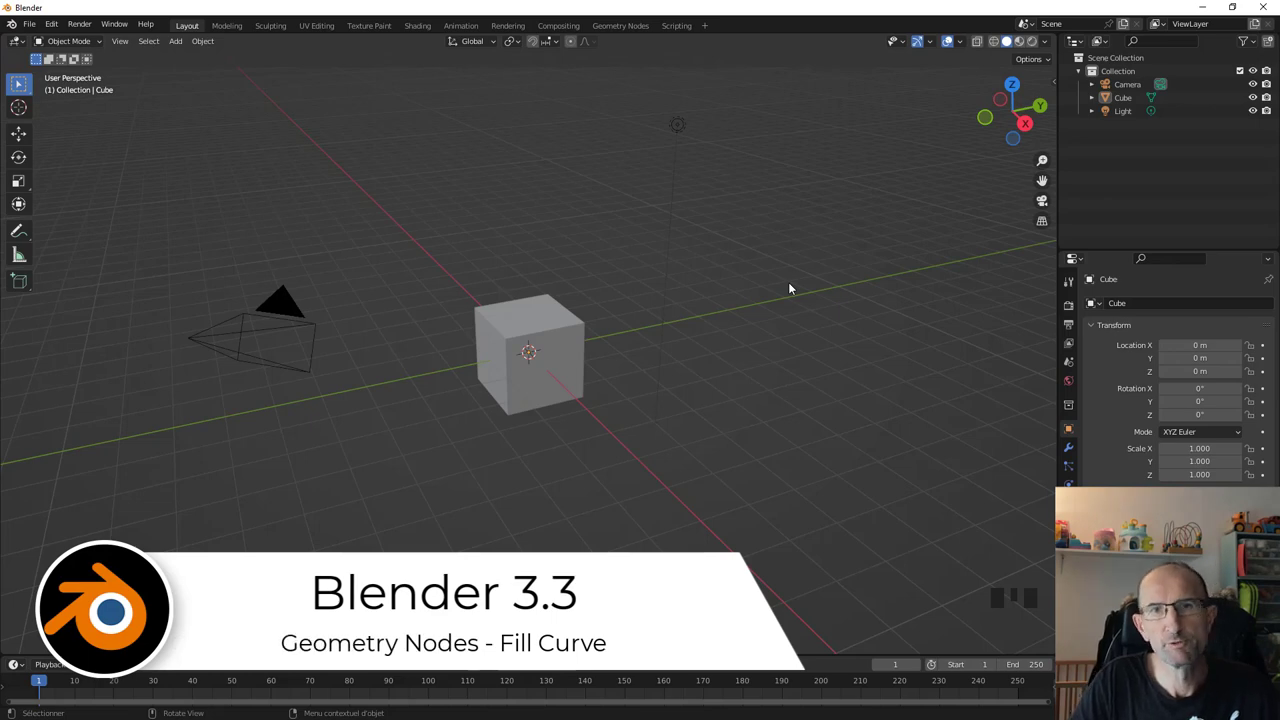
# Step: Switch Blender to the Geometry Nodes workspace
pyautogui.click(641, 29)
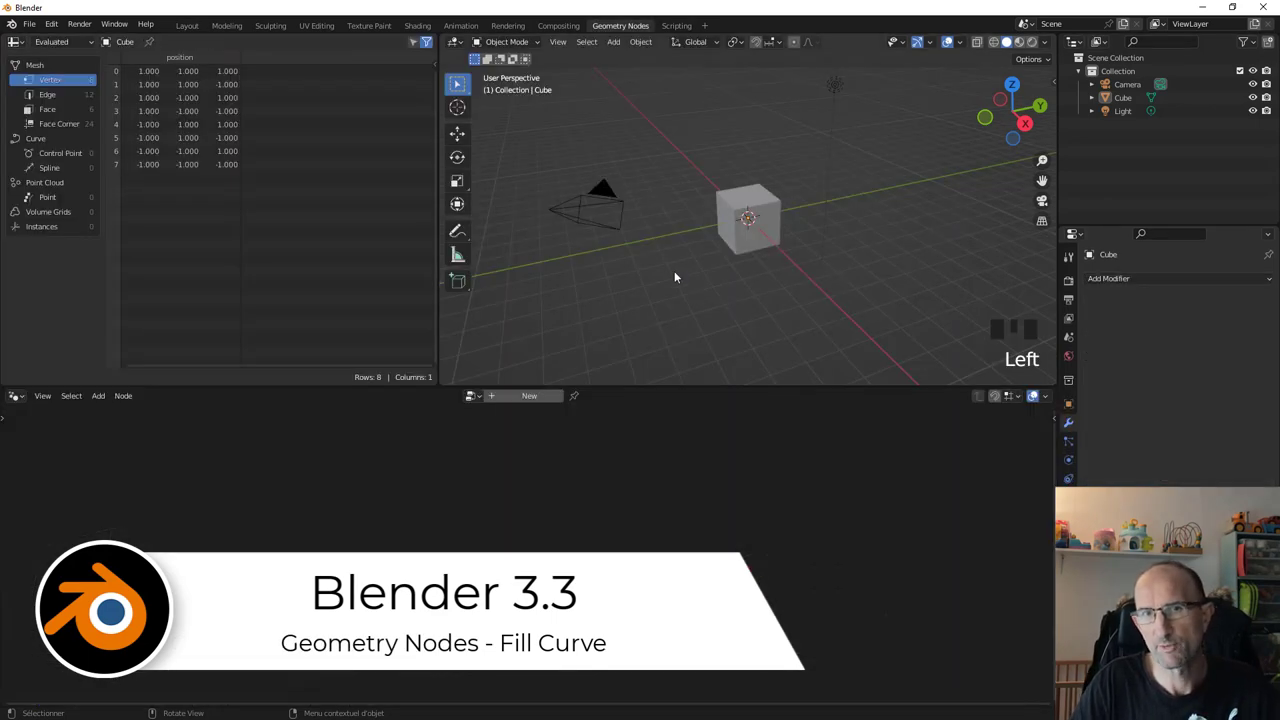
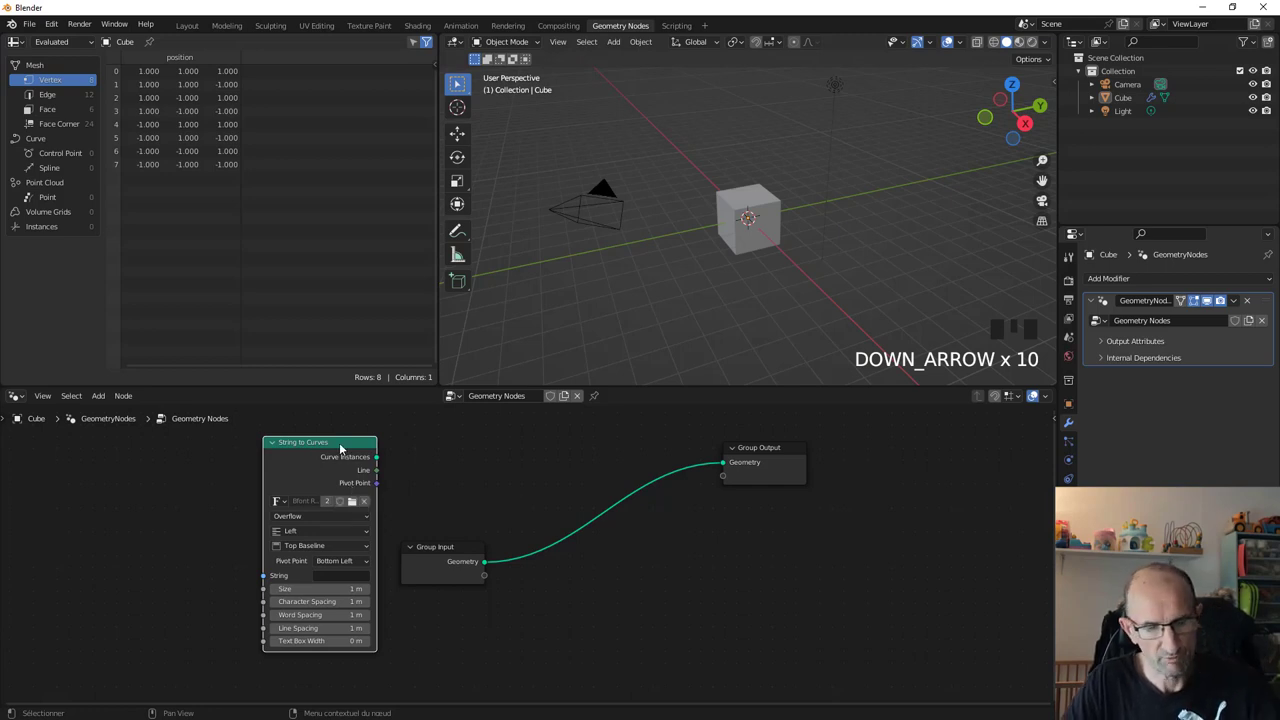
# Step: Delete the String to Curves node and disconnect Group Input from Group Output
pyautogui.press('Delete')
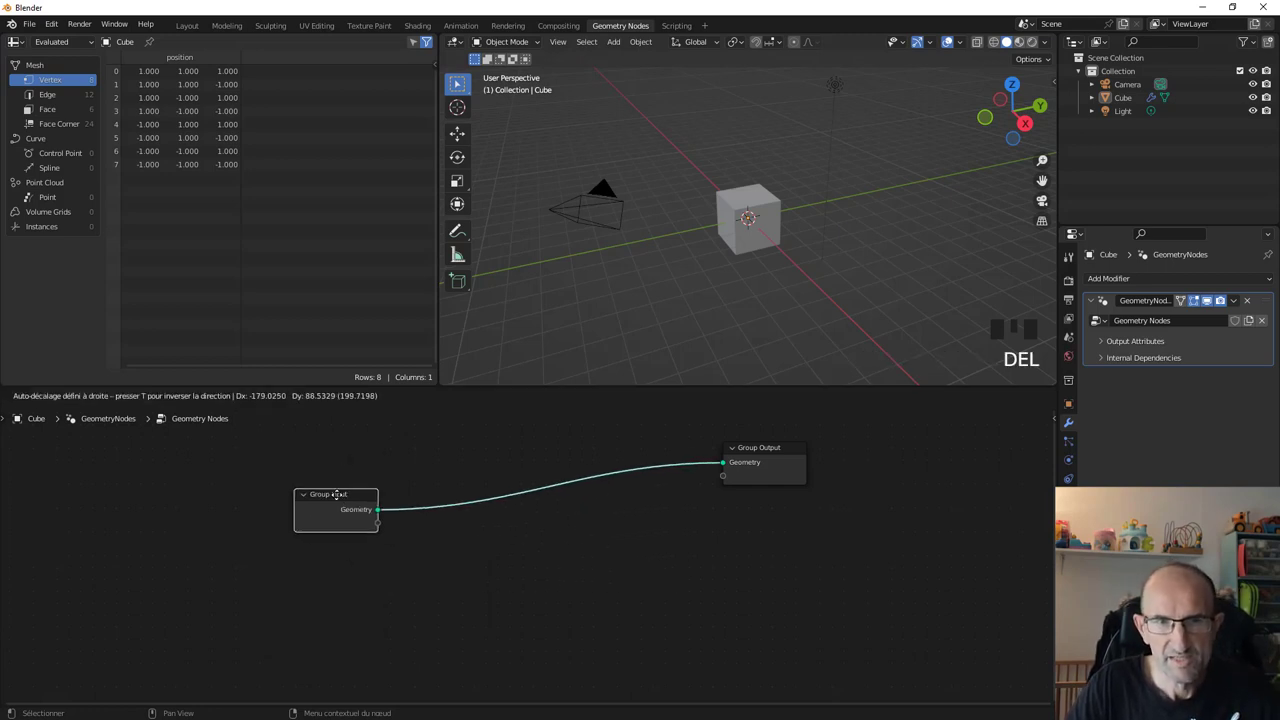
pyautogui.click(669, 490)
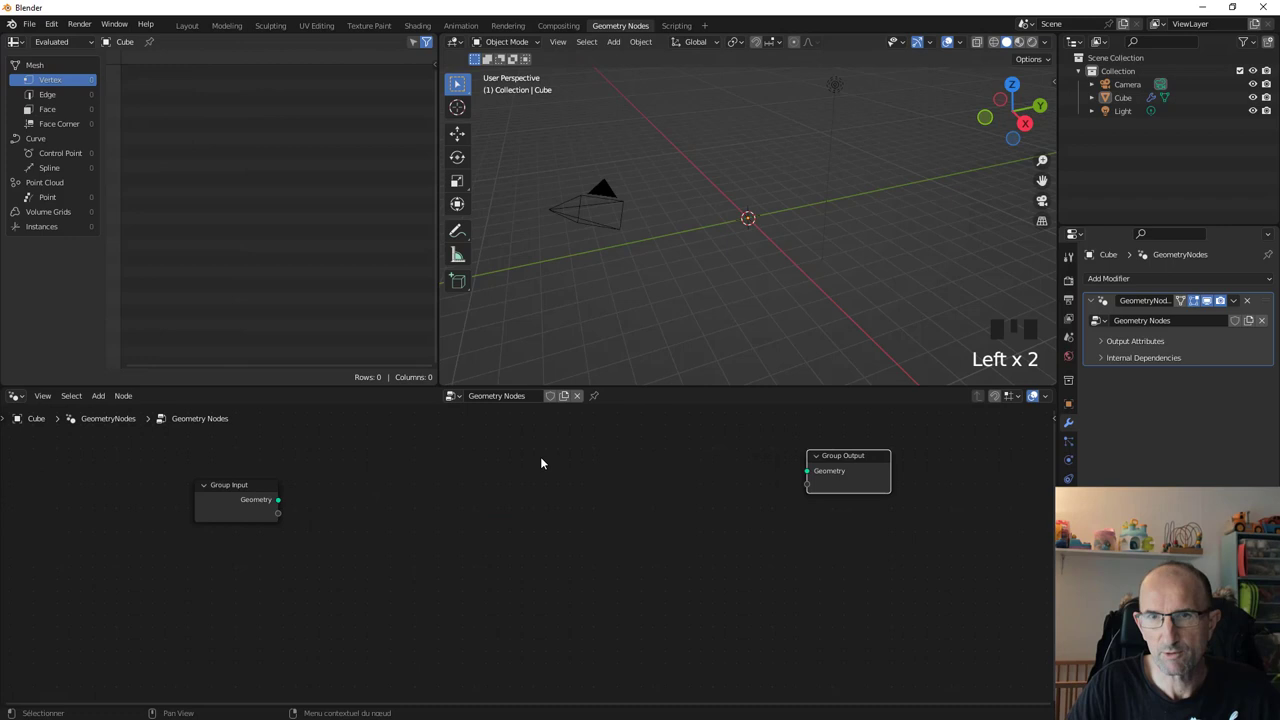
# Step: Add a Star curve primitive node to the node tree
pyautogui.doubleClick(378, 539)
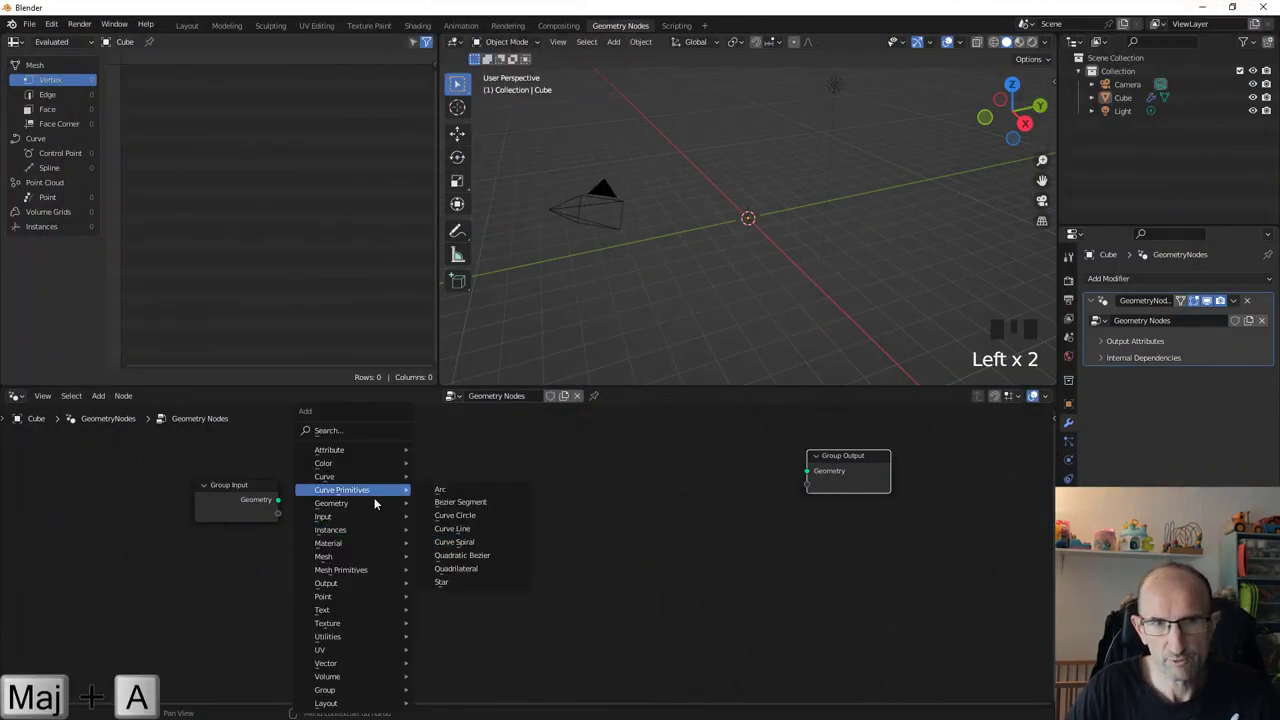
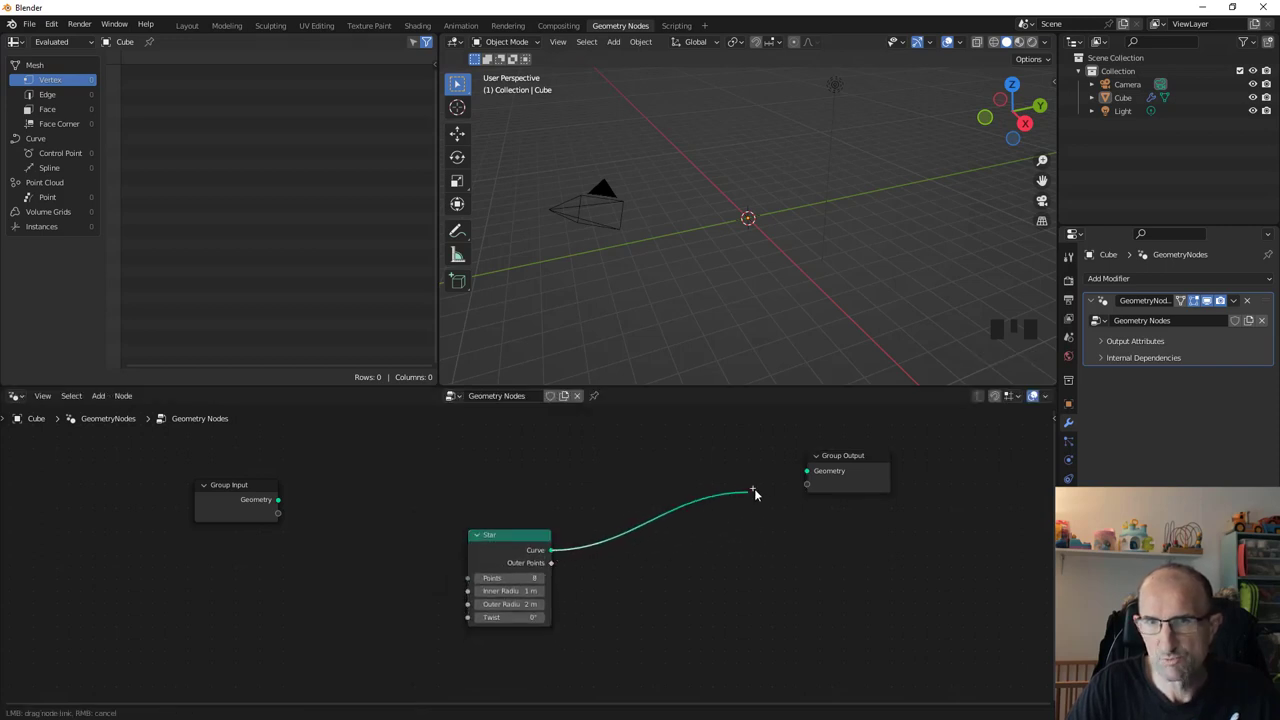
# Step: Connect the Star node's Curve output to the Group Output geometry socket
pyautogui.click(814, 477)
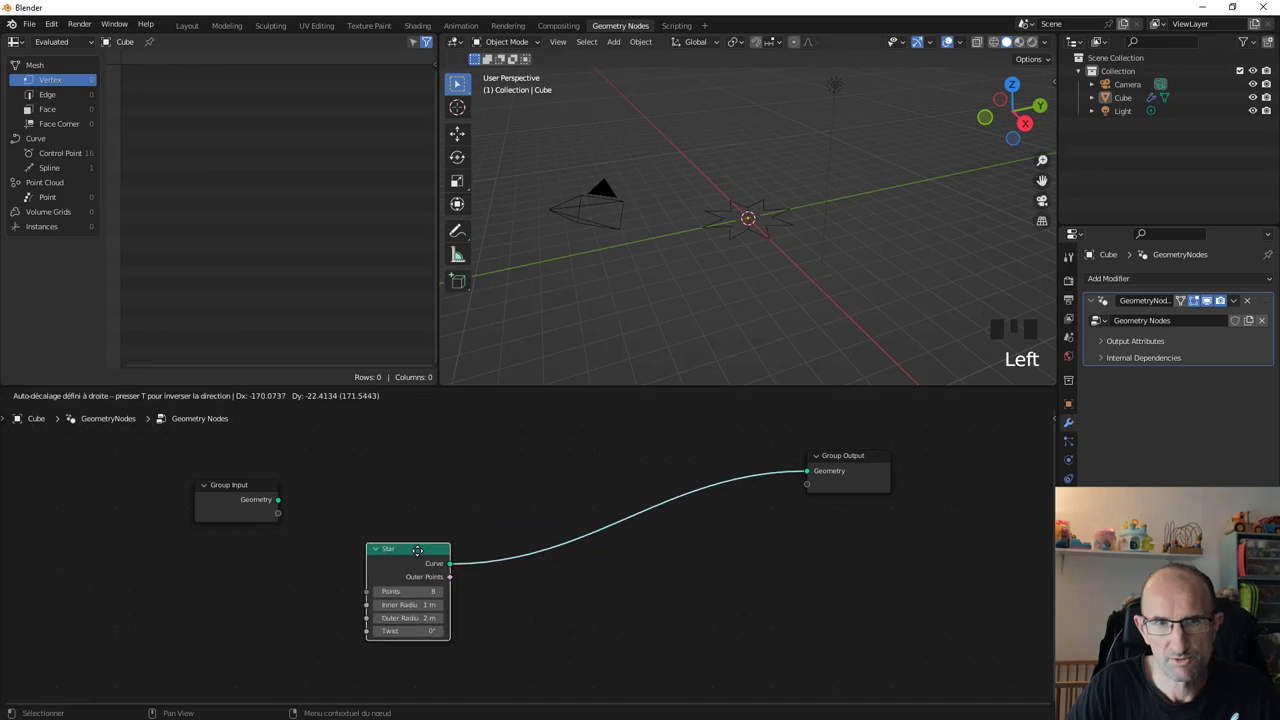
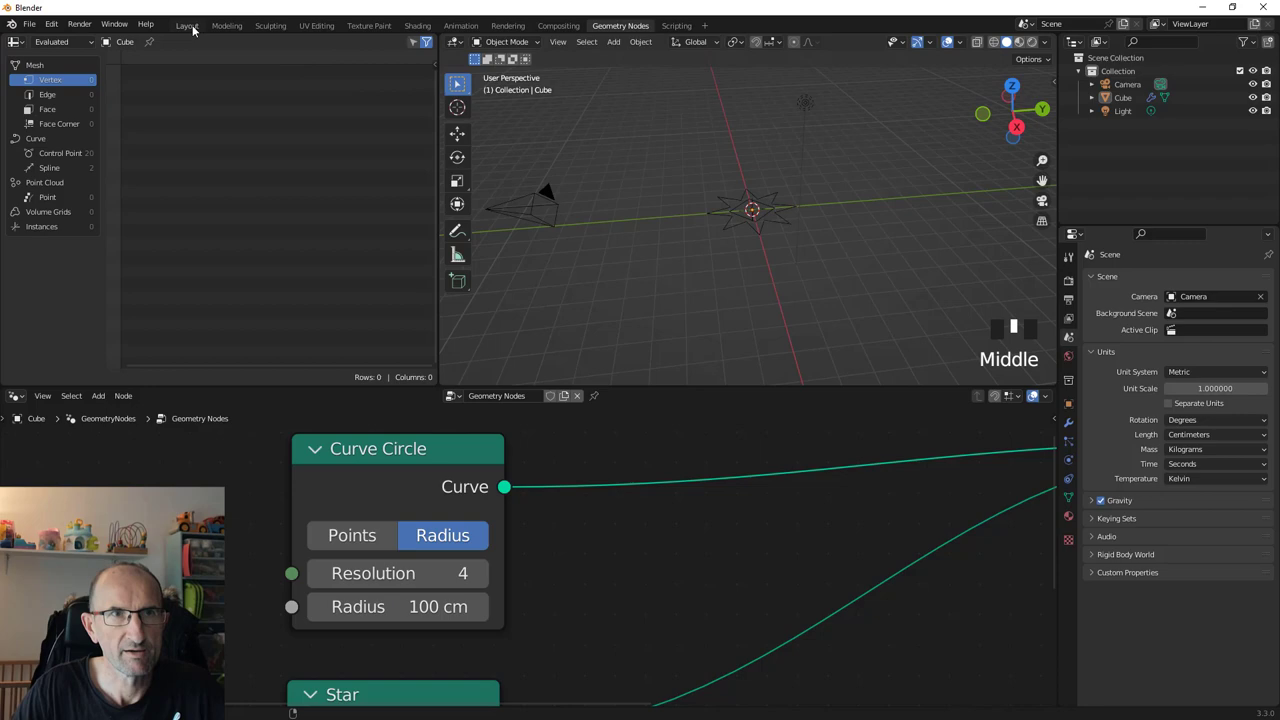
# Step: Switch to the Layout workspace to view the node-generated star curve
pyautogui.moveTo(189, 29); pyautogui.dragTo(1079, 453)
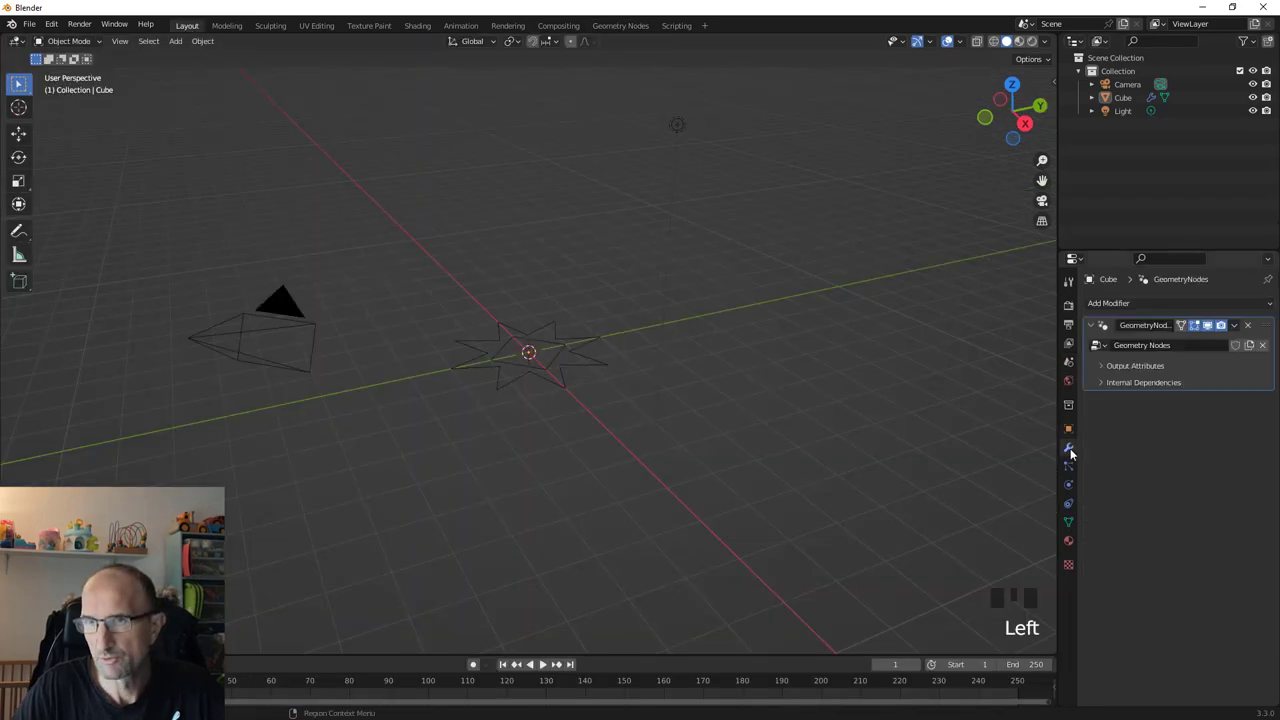
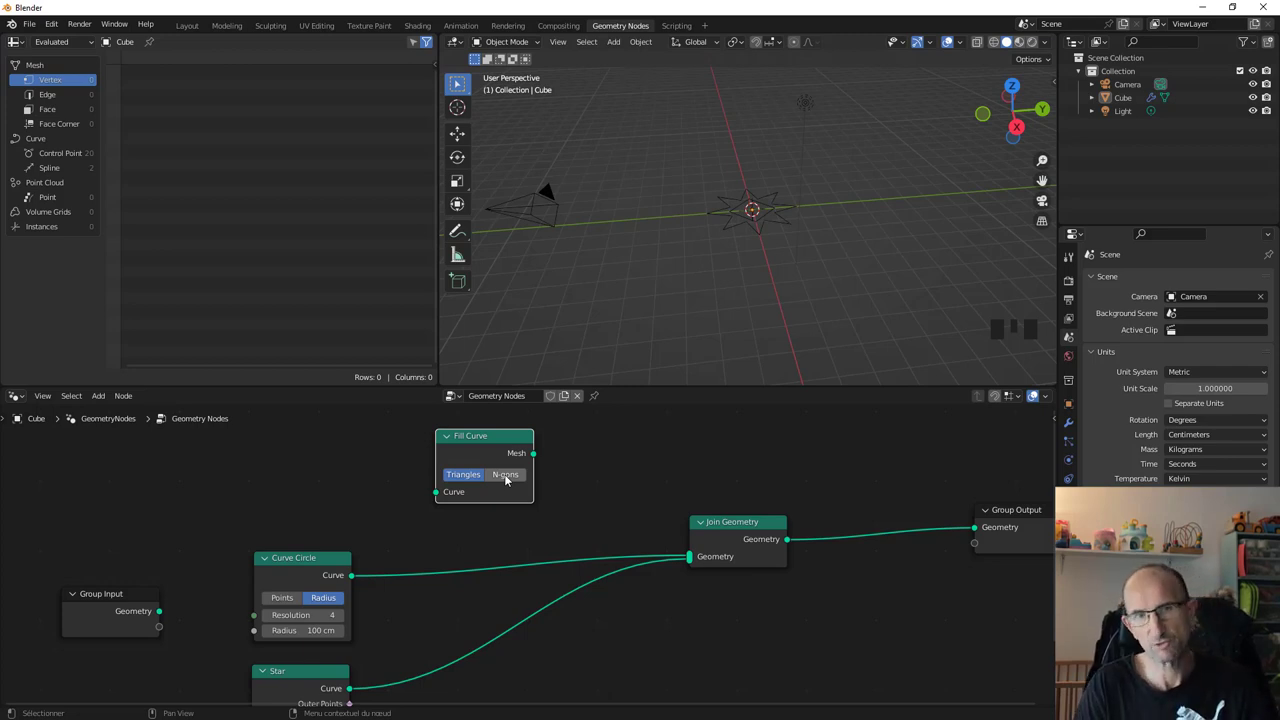
pyautogui.press('n')
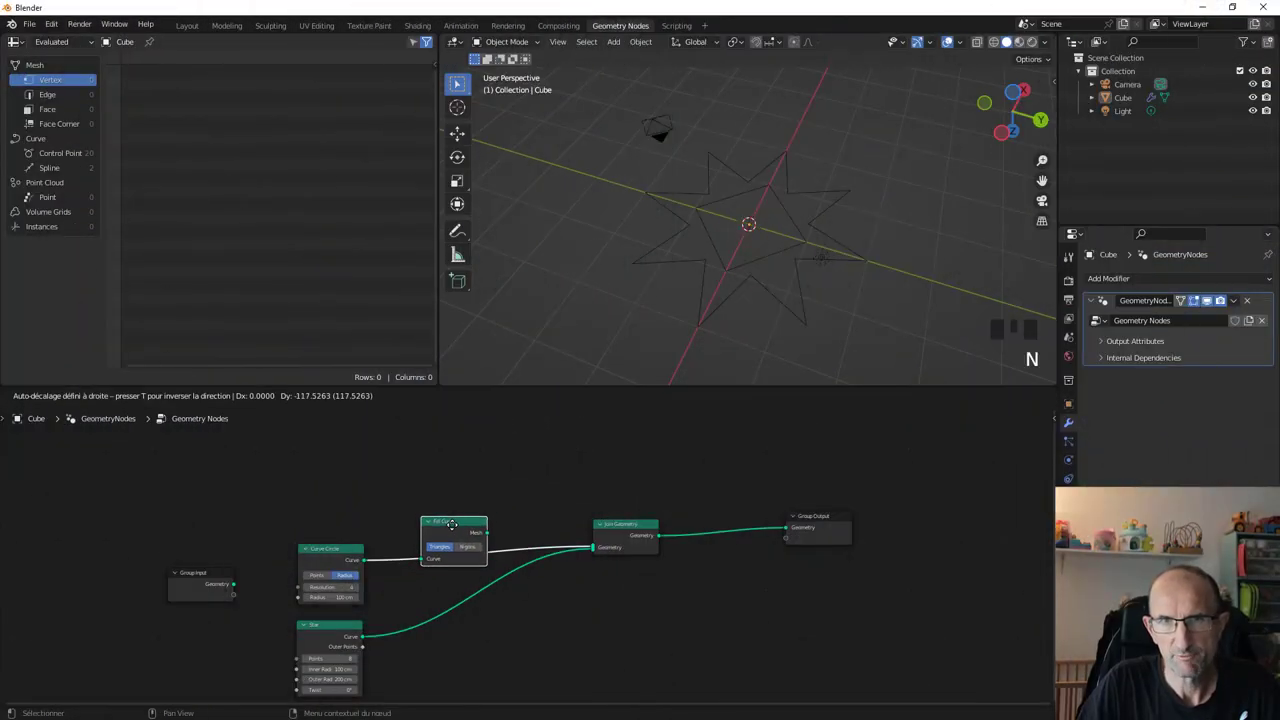
pyautogui.click(456, 530)
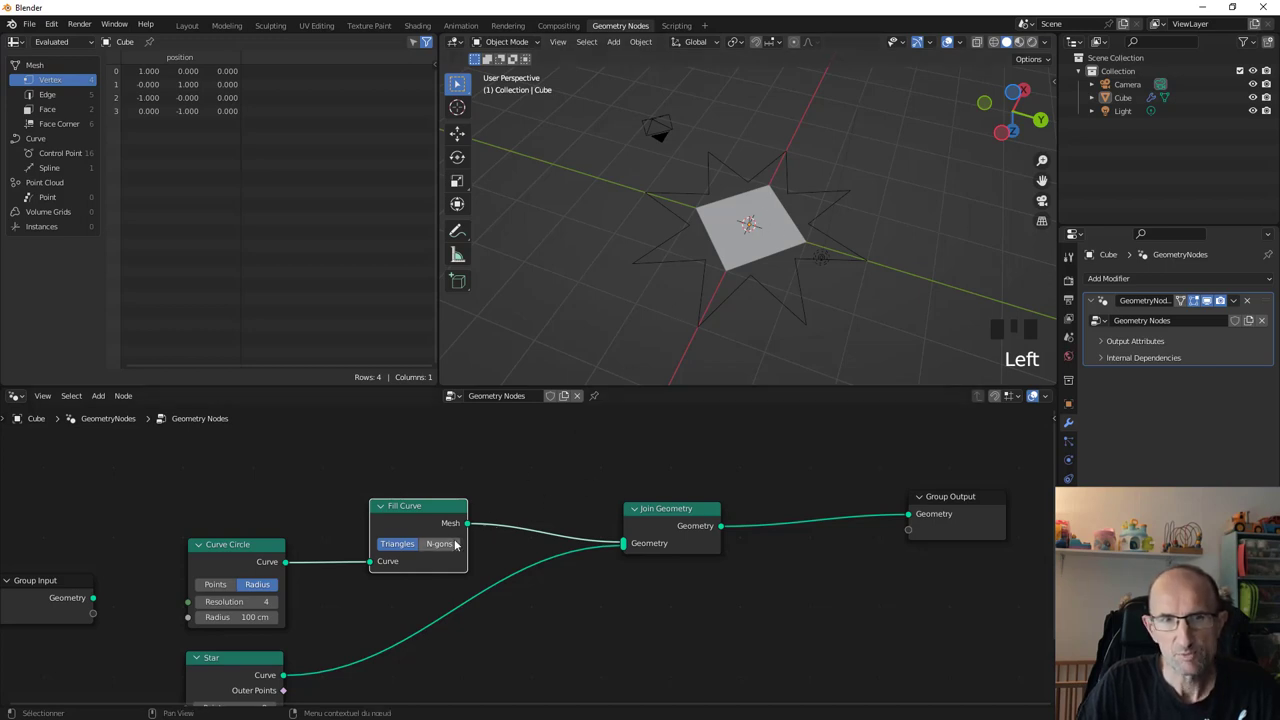
pyautogui.click(447, 550)
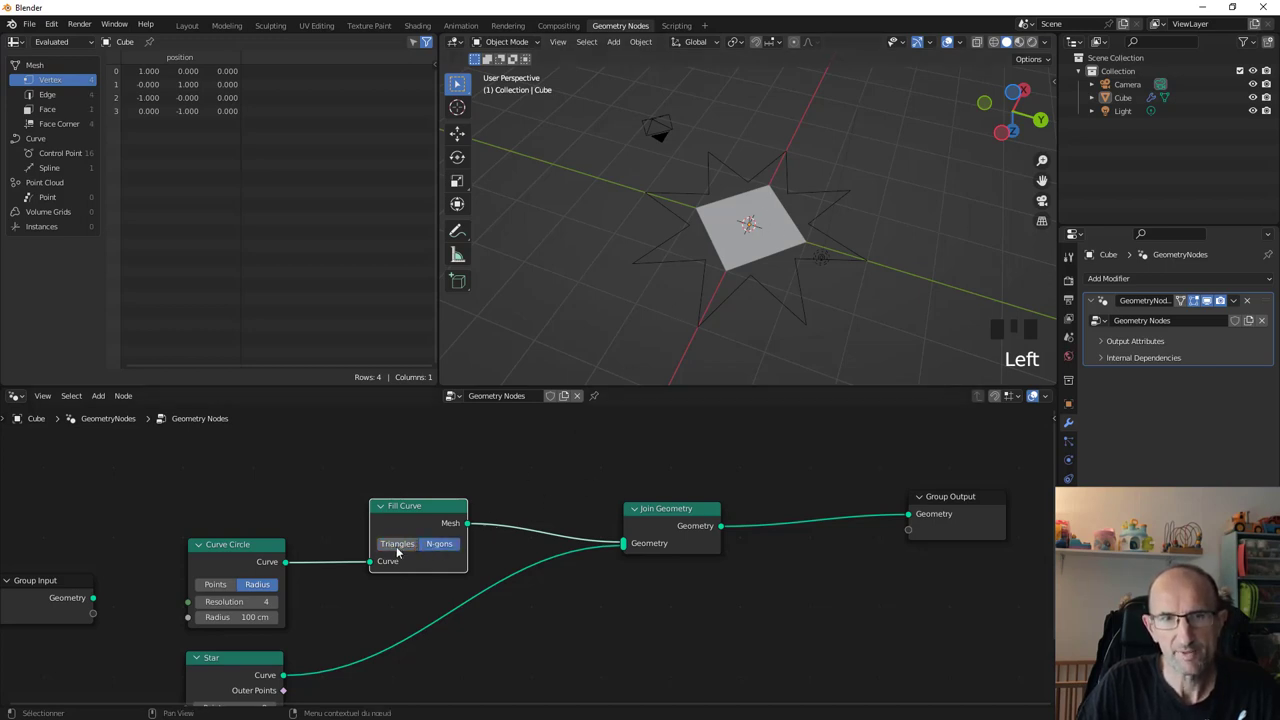
pyautogui.click(404, 552)
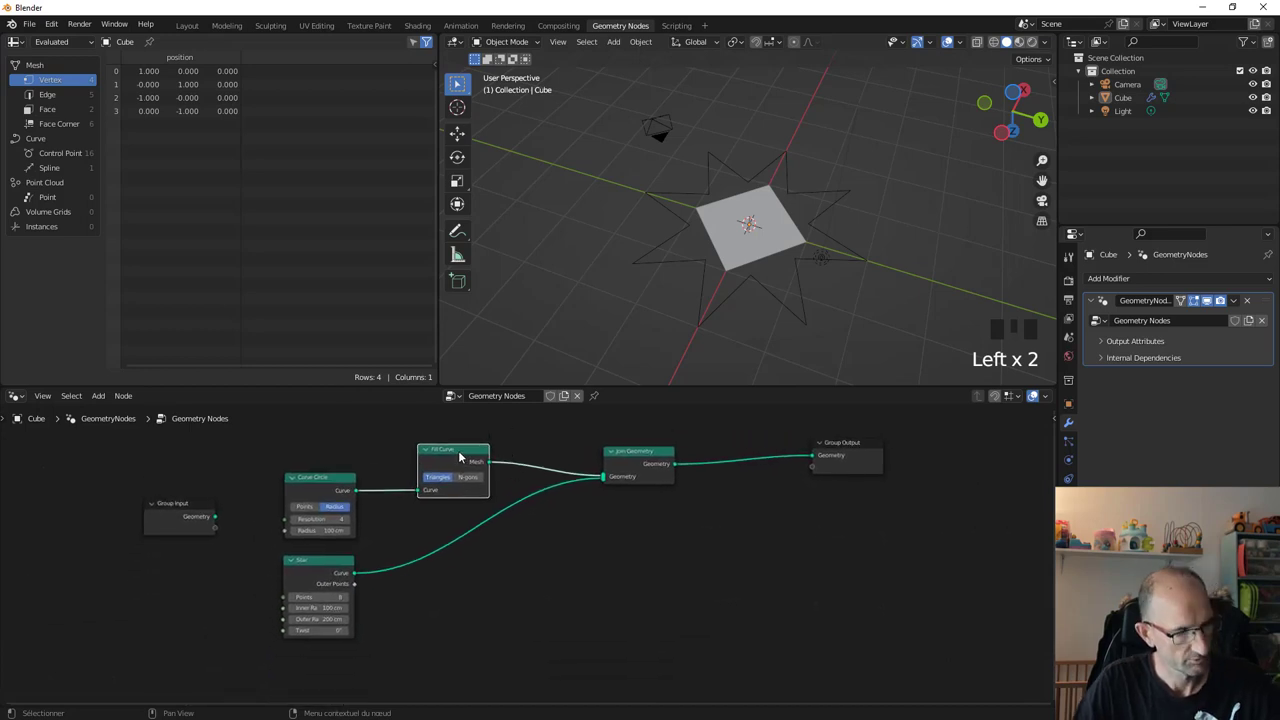
pyautogui.press('ctrl+z')
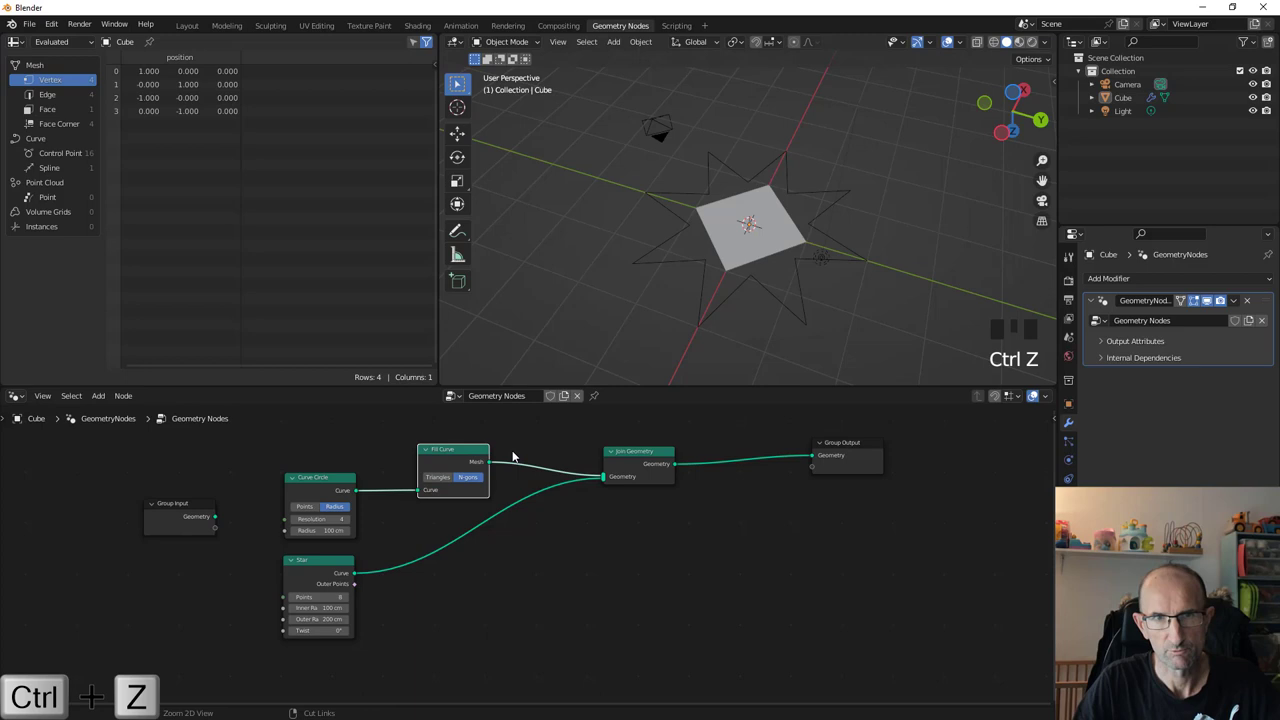
# Step: Undo so the Fill Curve node is detached from Group Output
pyautogui.press('ctrl+z')
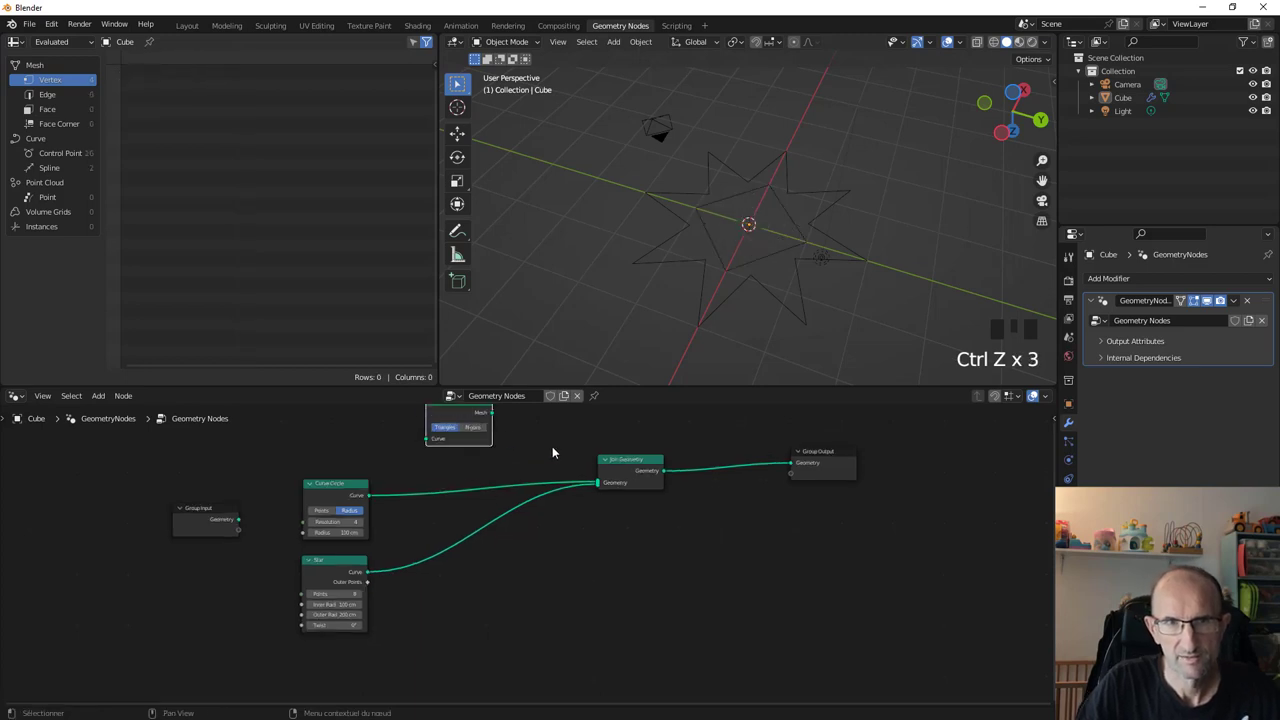
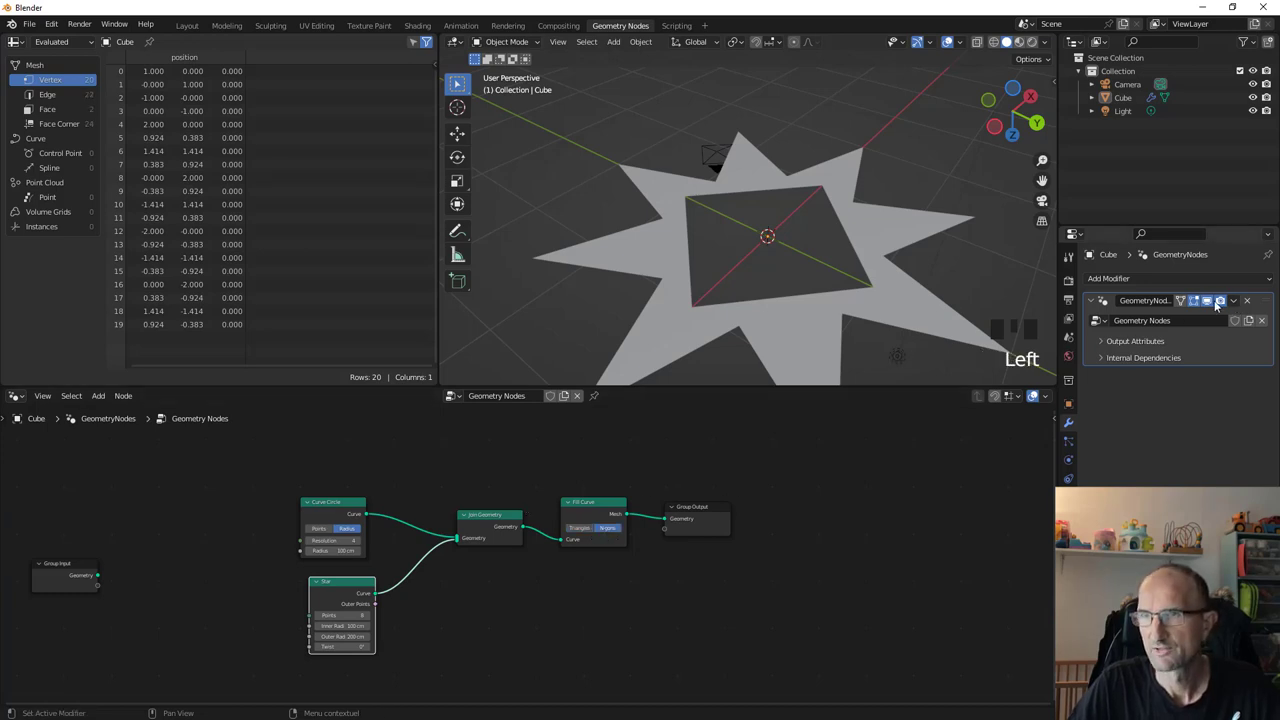
# Step: Select the applied star mesh with its diamond hole in the viewport
pyautogui.moveTo(1192, 324); pyautogui.dragTo(685, 256)
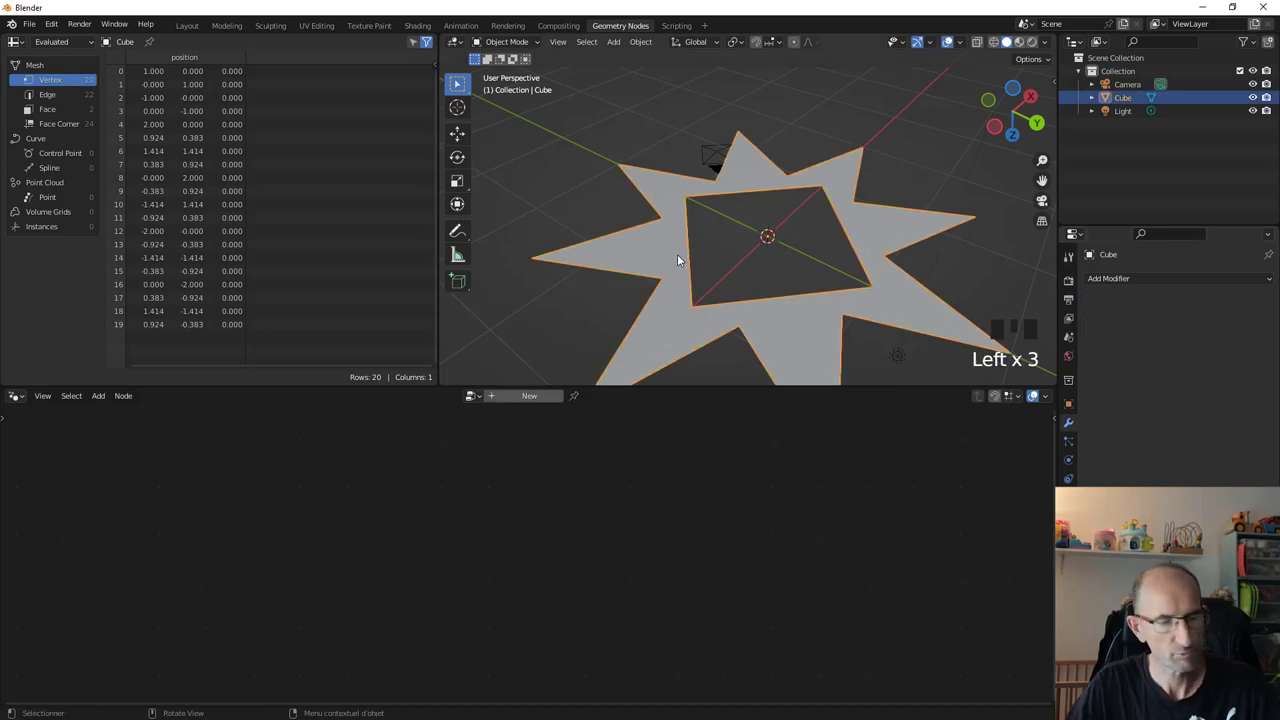
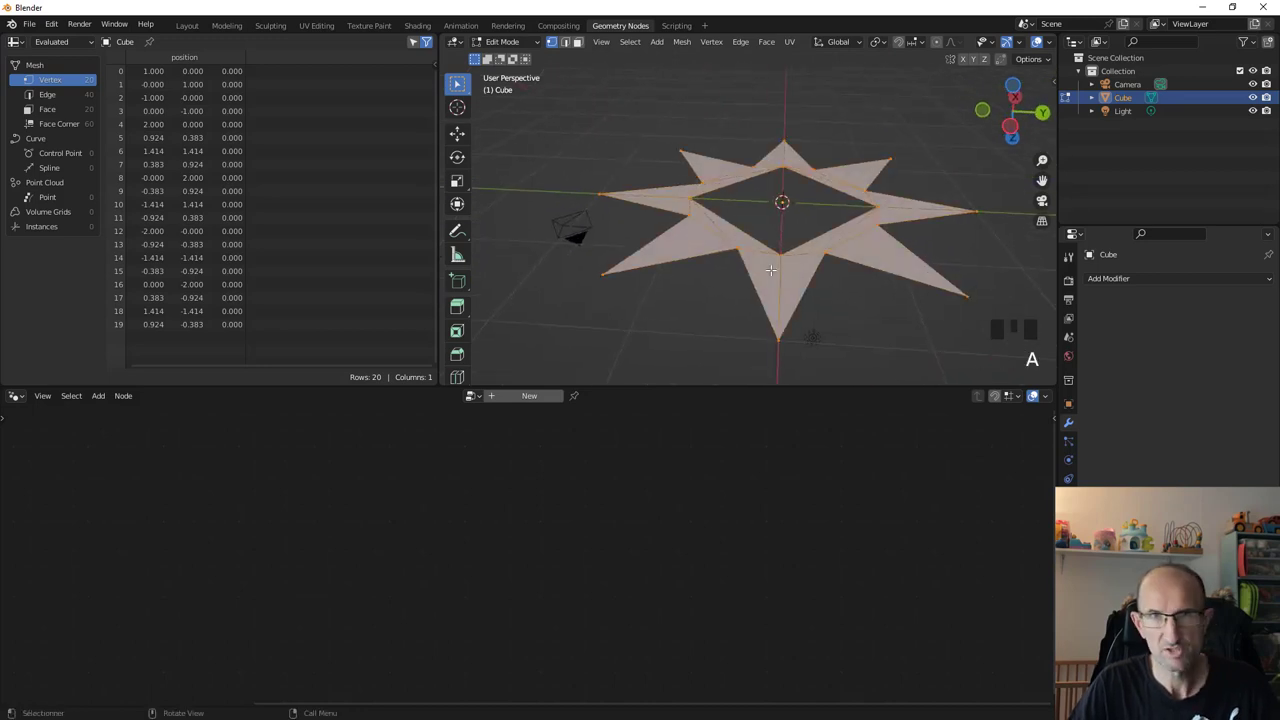
# Step: Extrude the star mesh upward to give it thickness
pyautogui.press('e')
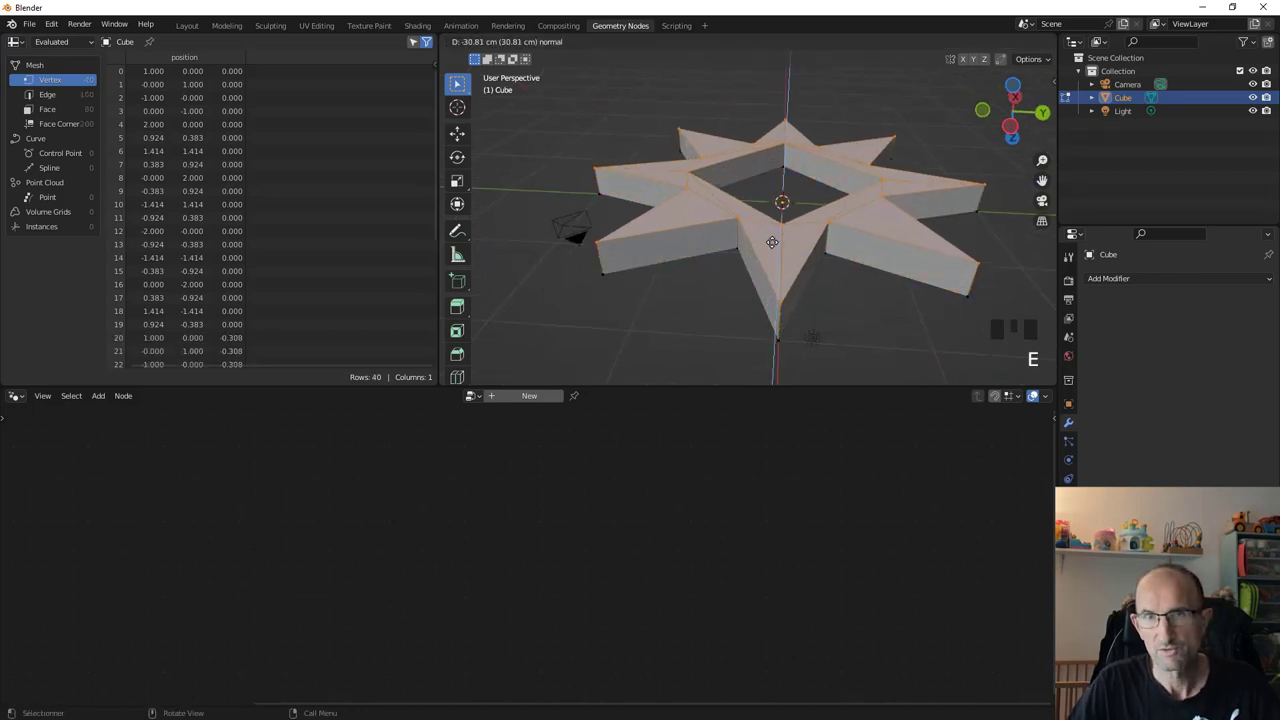
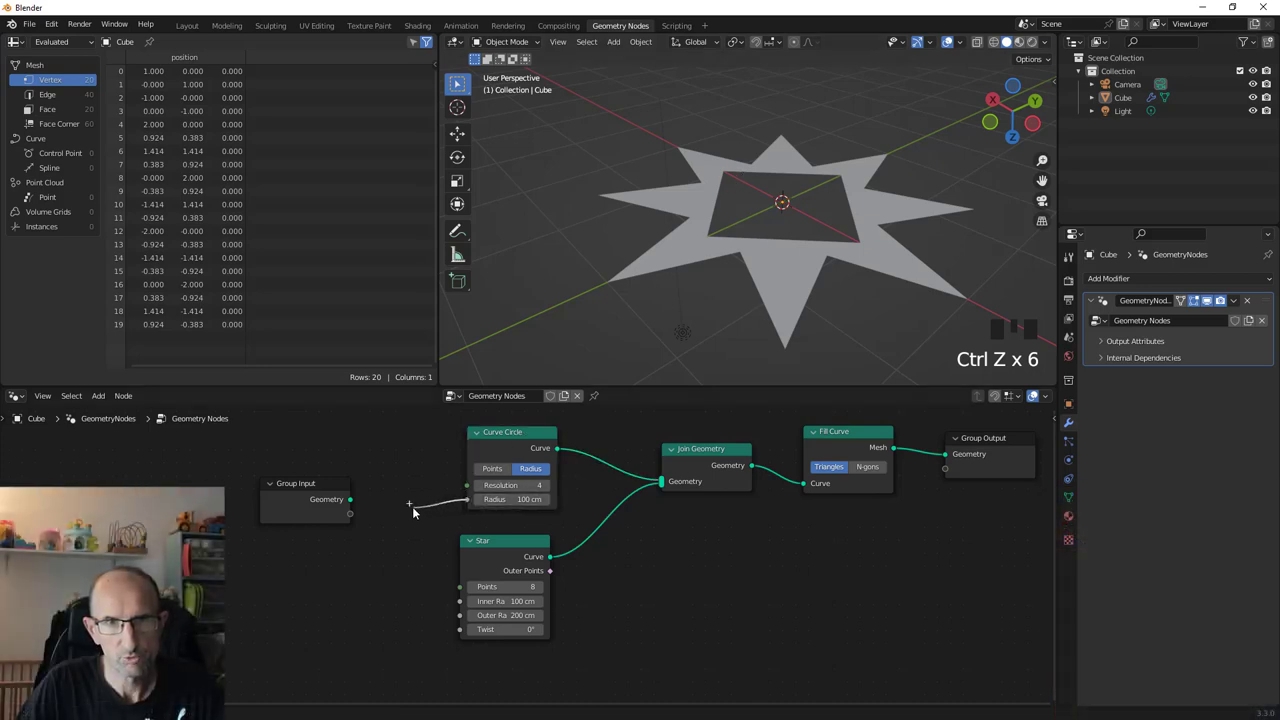
# Step: Expose the Curve Circle Radius and Star Outer Radius as Group Input modifier sockets
pyautogui.click(362, 521)
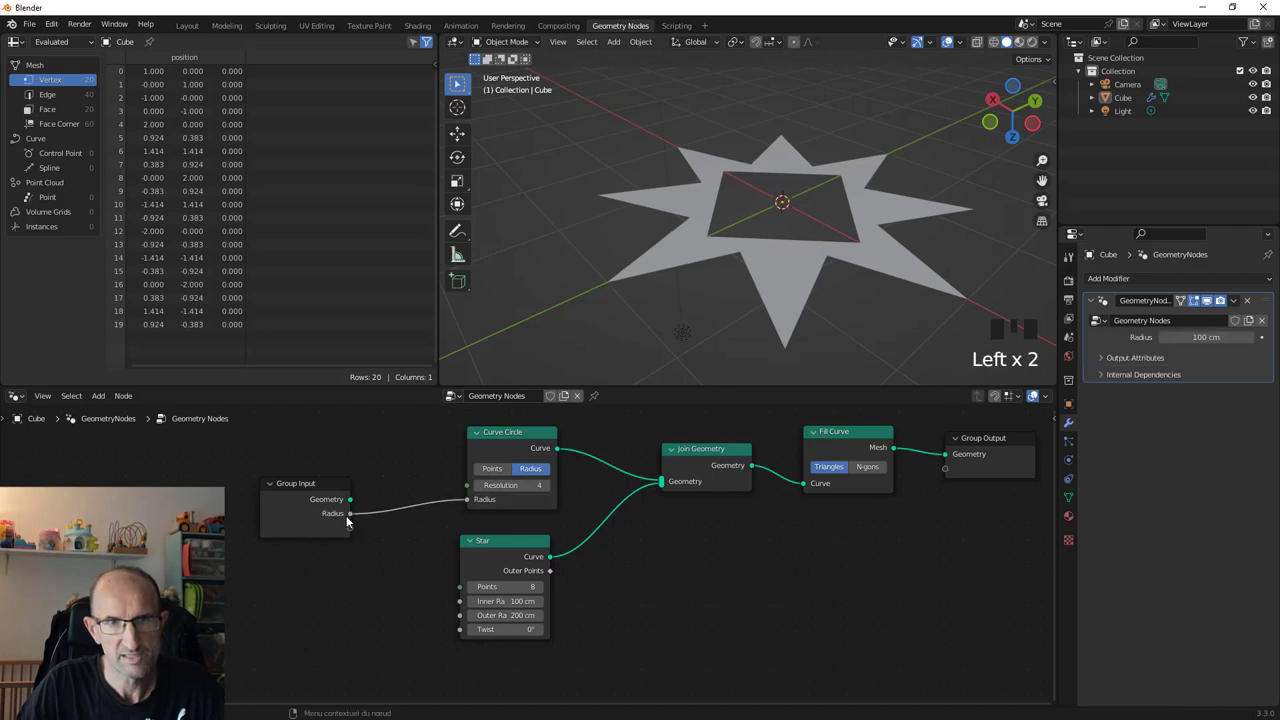
pyautogui.press('n')
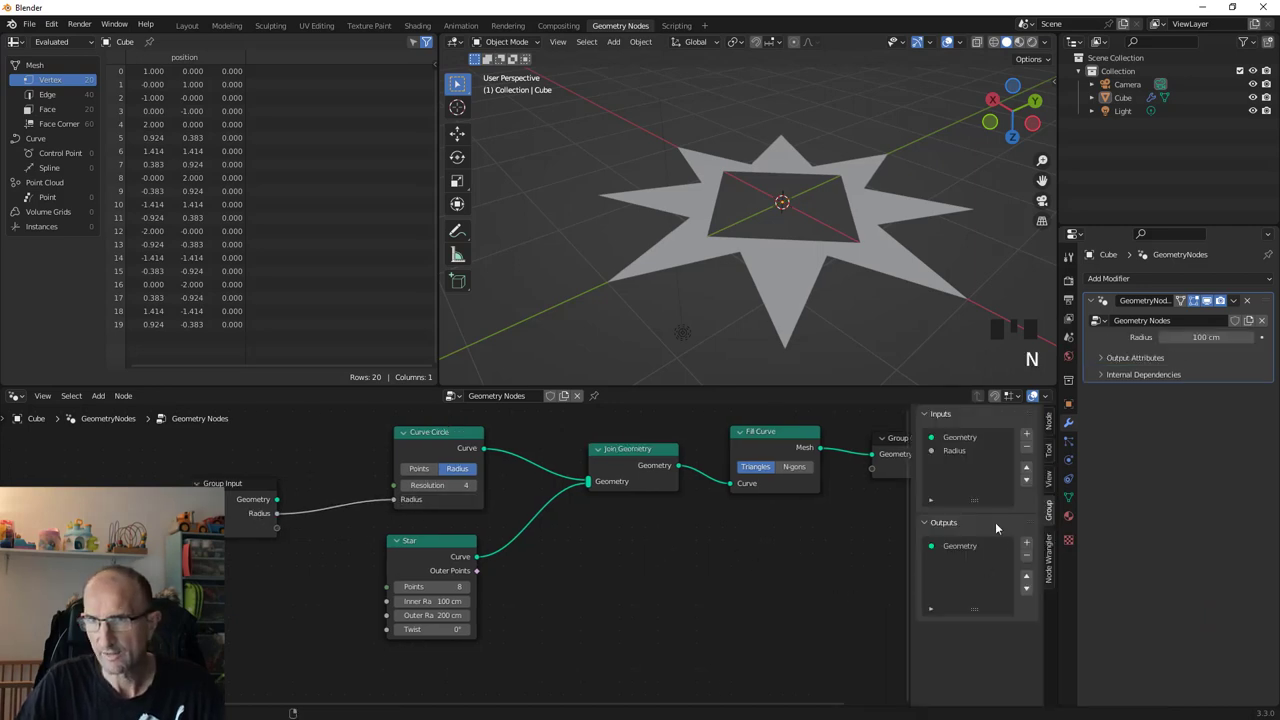
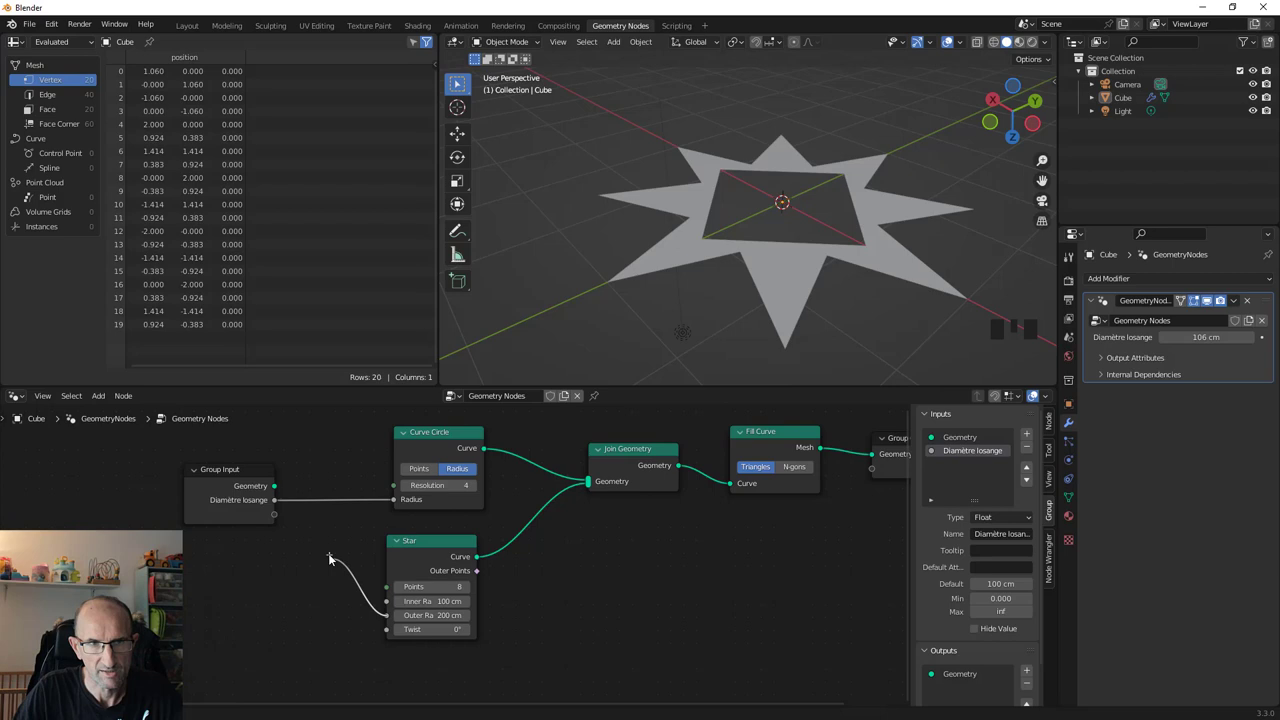
pyautogui.click(281, 524)
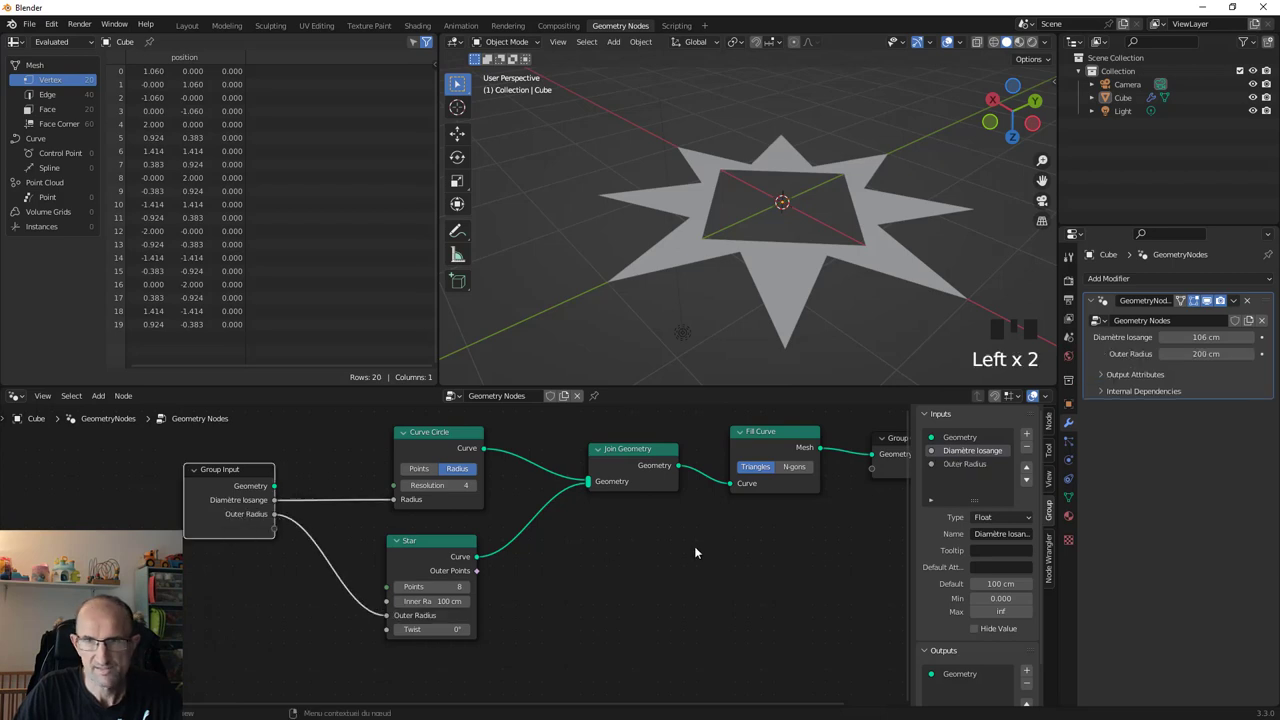